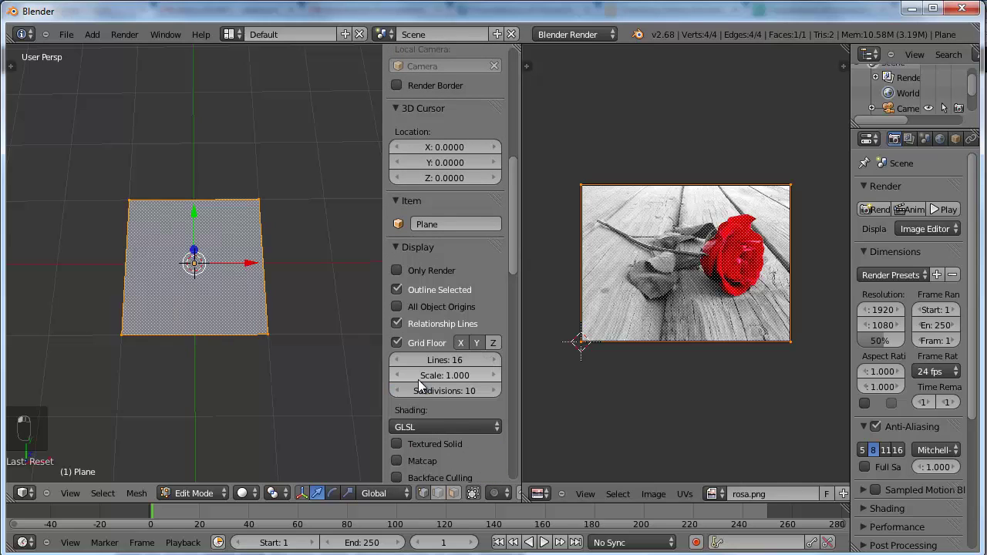
Step: Show the rose photo in Textured shading, scale the plane along X to match, and add Material.001
{"action": "left_click", "coordinate": [405, 447]}
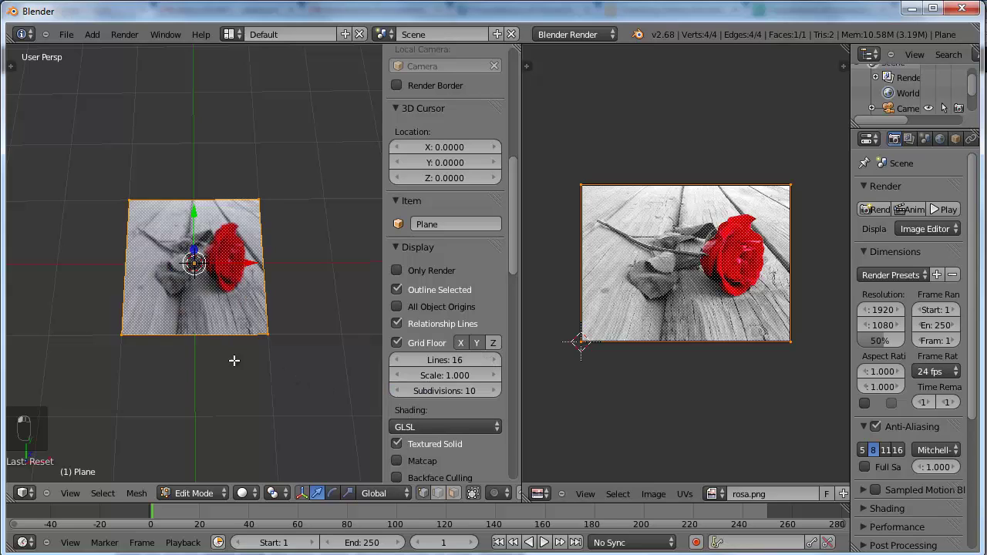
{"action": "left_click_drag", "start_coordinate": [204, 340], "coordinate": [217, 287]}
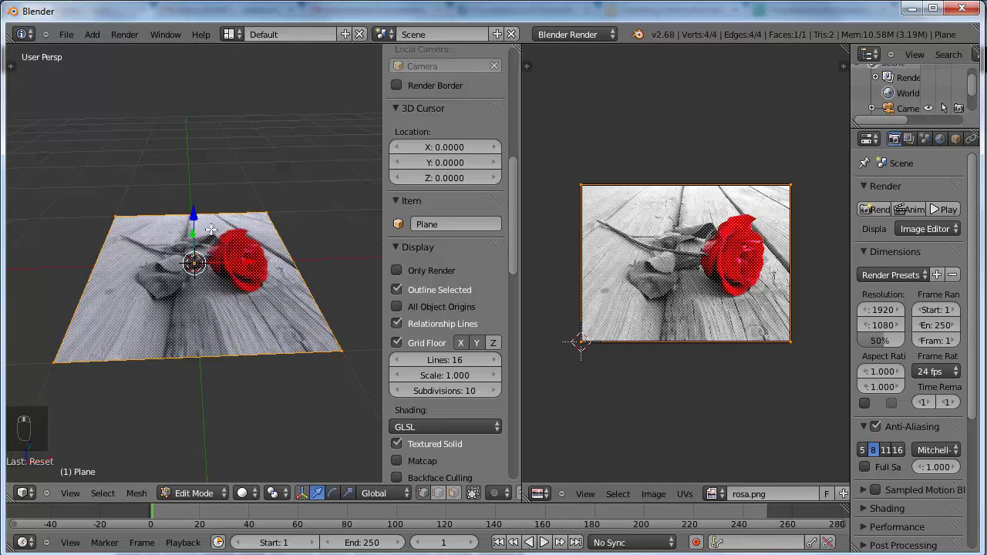
{"action": "left_click_drag", "start_coordinate": [196, 253], "coordinate": [683, 279]}
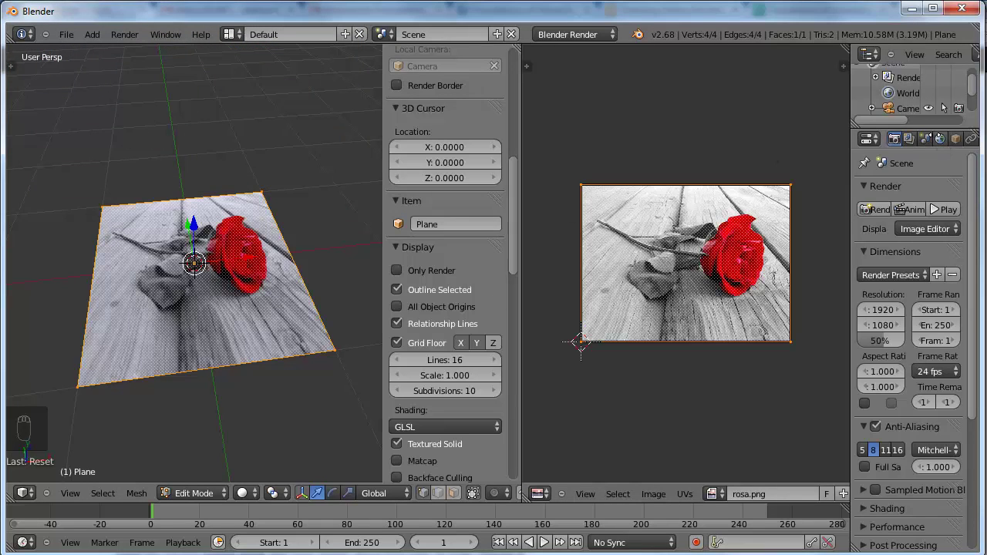
{"action": "left_click_drag", "start_coordinate": [957, 146], "coordinate": [906, 209]}
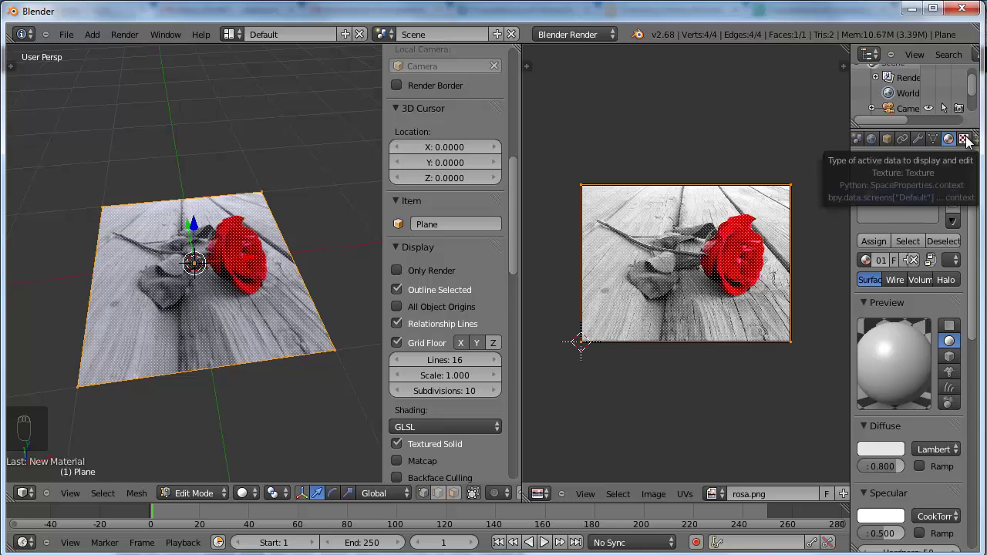
Step: Add rosa.png as an image texture mapped by UV (UVMap) and enable Normal influence
{"action": "left_click_drag", "start_coordinate": [969, 145], "coordinate": [891, 234]}
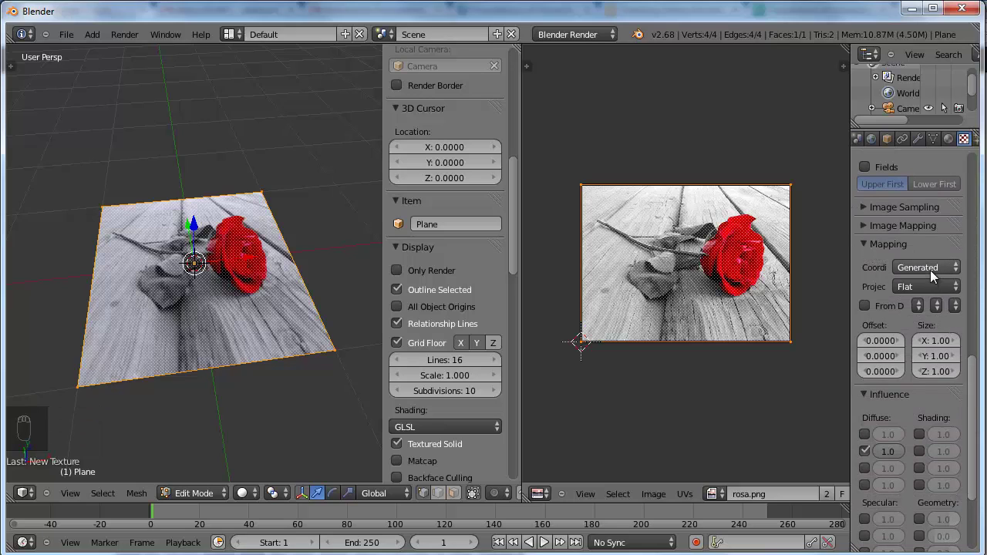
{"action": "middle_click", "coordinate": [909, 287]}
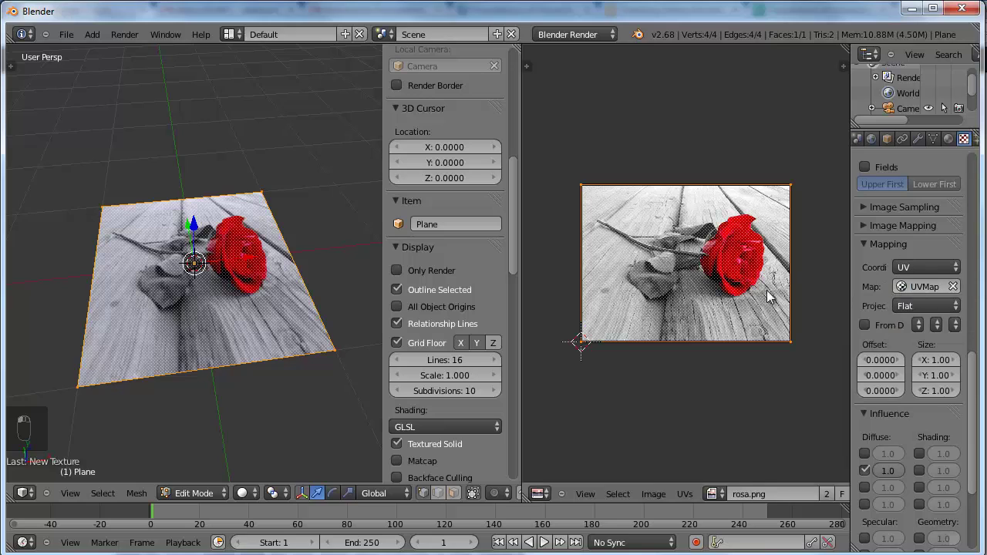
{"action": "left_click_drag", "start_coordinate": [757, 322], "coordinate": [978, 384]}
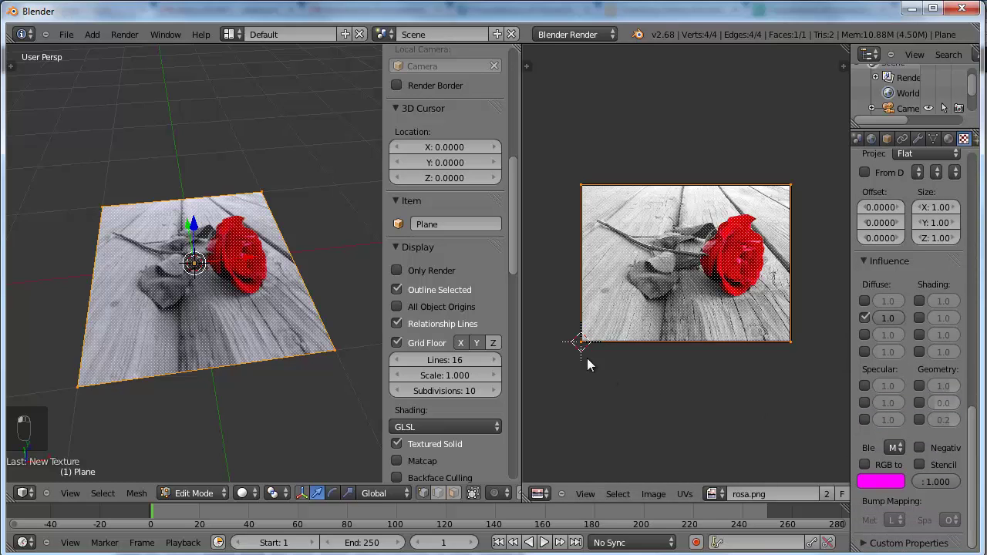
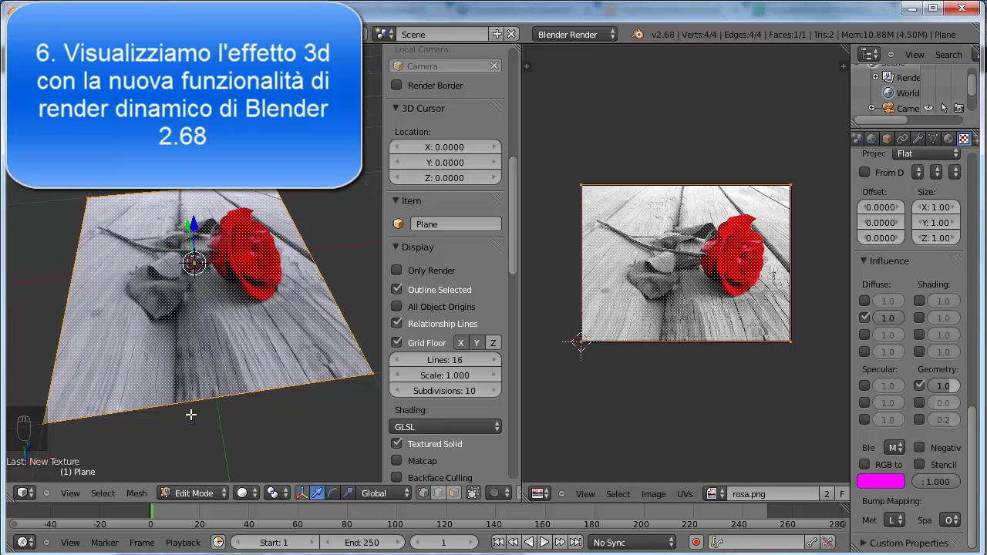
Step: Switch the viewport to Rendered shading and inspect the live relief preview
{"action": "left_click", "coordinate": [257, 499]}
{"action": "left_click", "coordinate": [264, 408]}
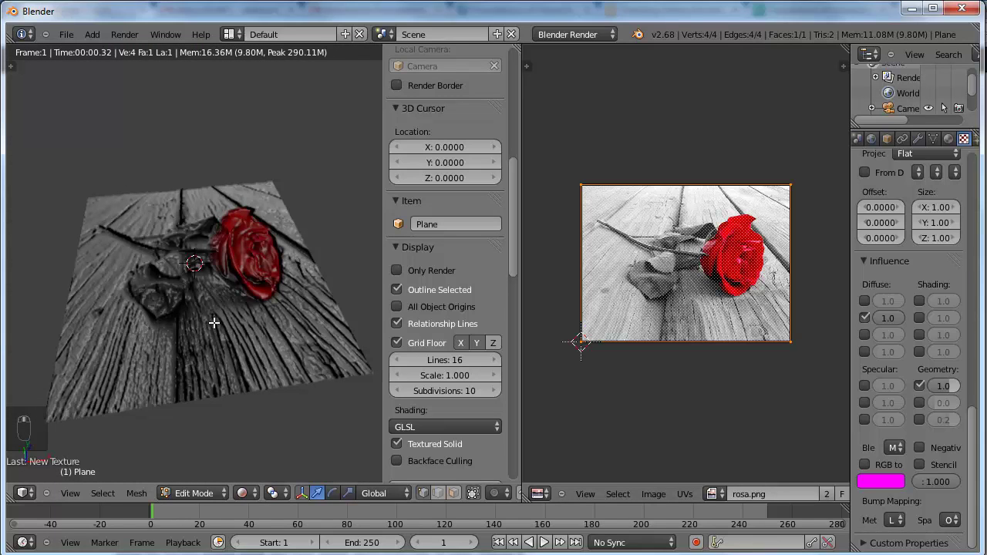
{"action": "left_click_drag", "start_coordinate": [230, 319], "coordinate": [334, 331]}
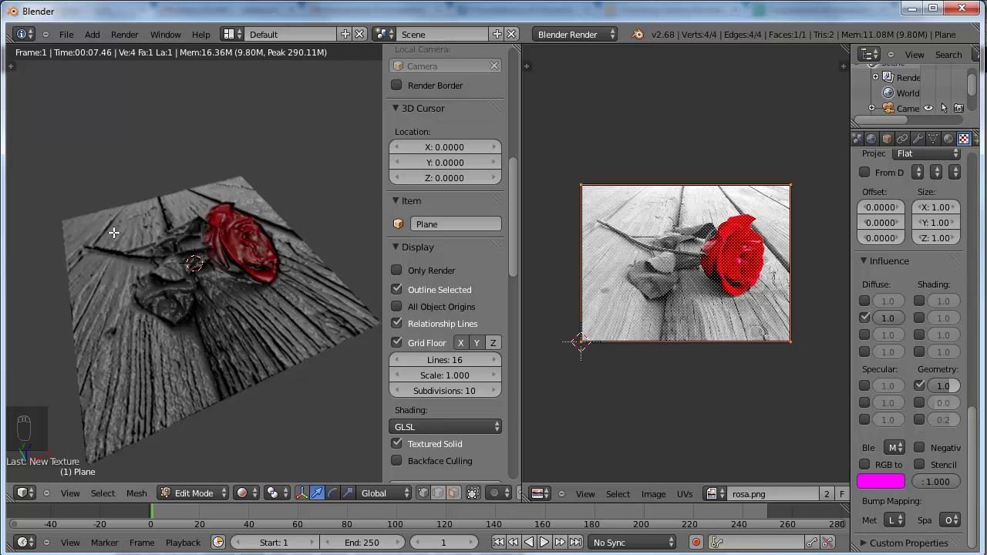
Step: Lower the texture's Normal influence to 0.2 and review the embossed plane
{"action": "left_click_drag", "start_coordinate": [955, 388], "coordinate": [941, 390]}
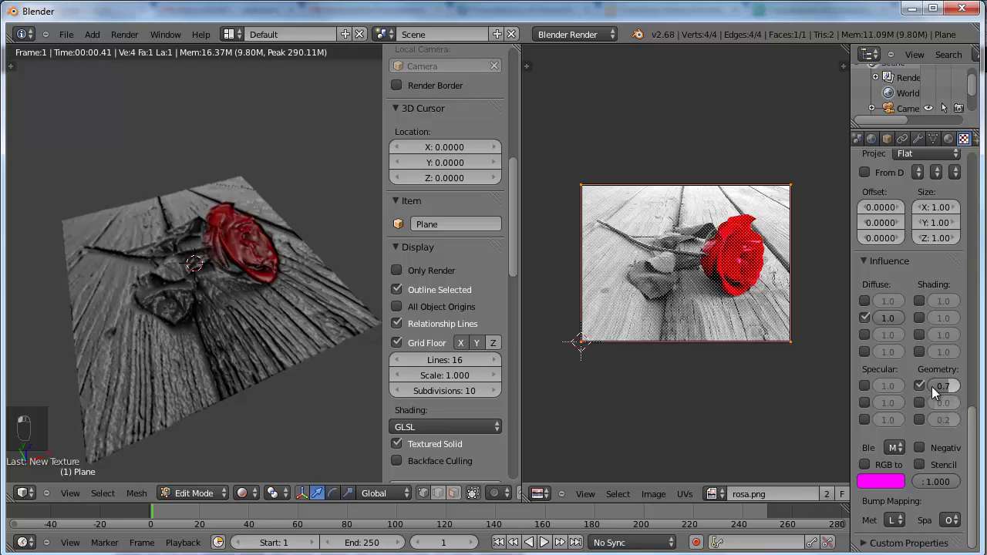
{"action": "left_click", "coordinate": [948, 390]}
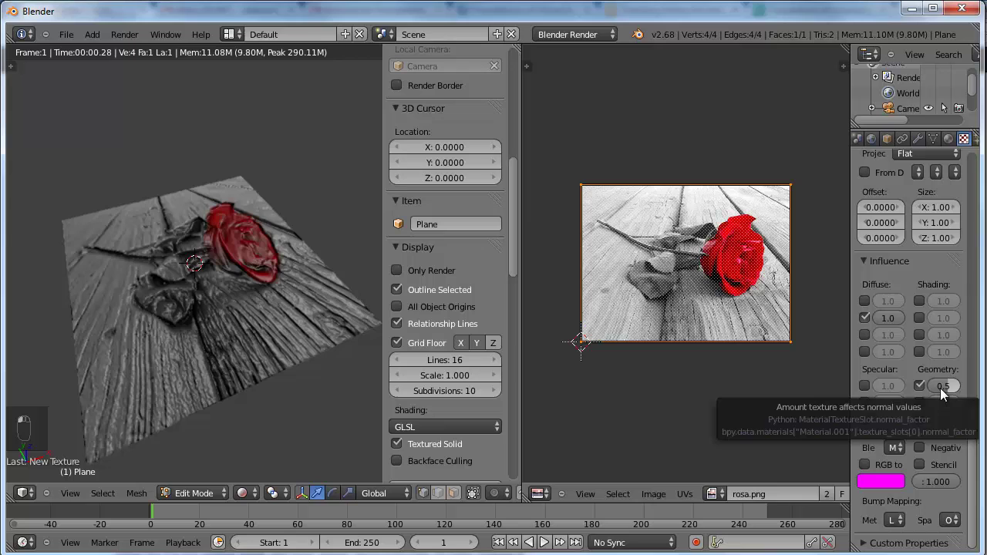
{"action": "left_click_drag", "start_coordinate": [419, 347], "coordinate": [227, 295]}
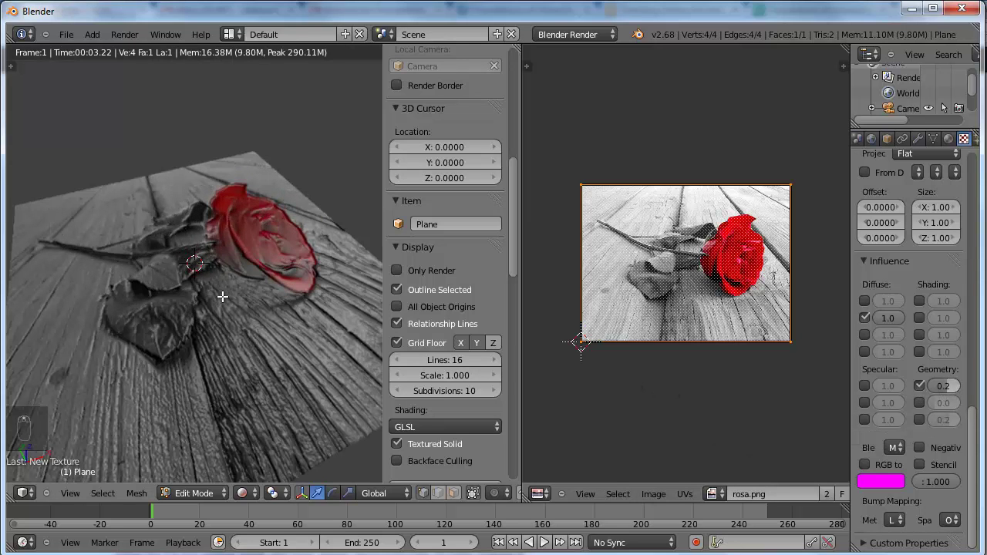
{"action": "left_click_drag", "start_coordinate": [278, 334], "coordinate": [218, 295]}
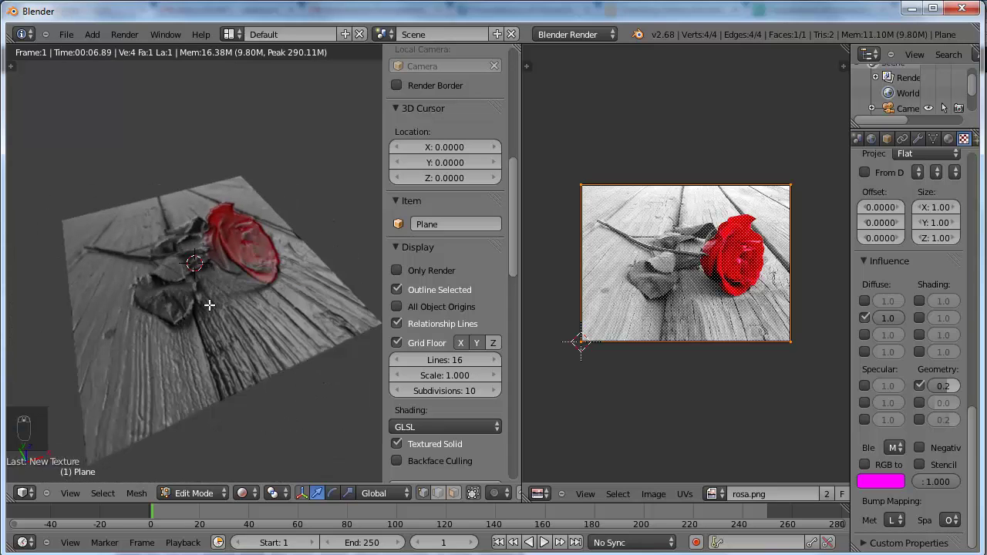
{"action": "left_click_drag", "start_coordinate": [195, 316], "coordinate": [198, 320]}
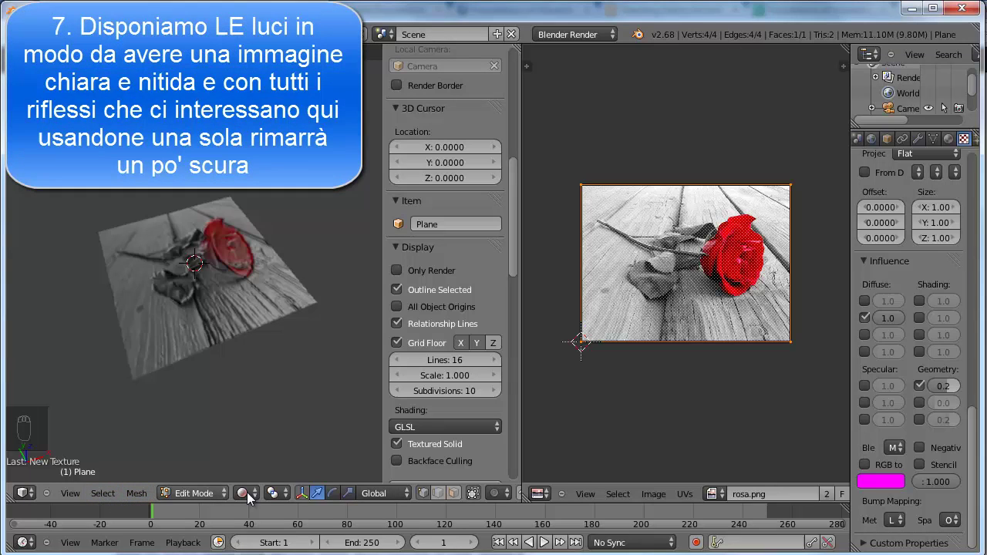
Step: Select the scene lamp and make it a Hemi light with Energy 0.300
{"action": "left_click_drag", "start_coordinate": [265, 492], "coordinate": [263, 474]}
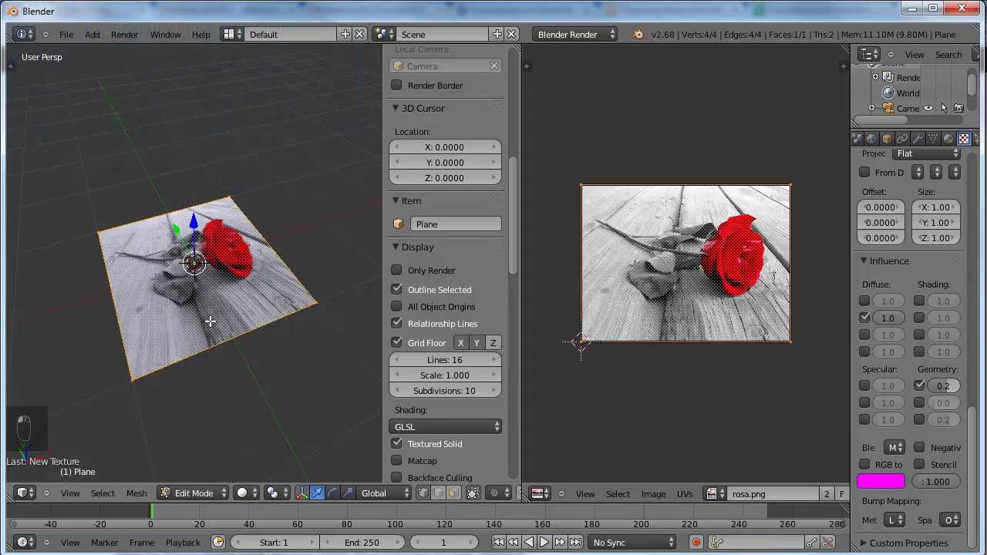
{"action": "left_click_drag", "start_coordinate": [215, 340], "coordinate": [282, 116]}
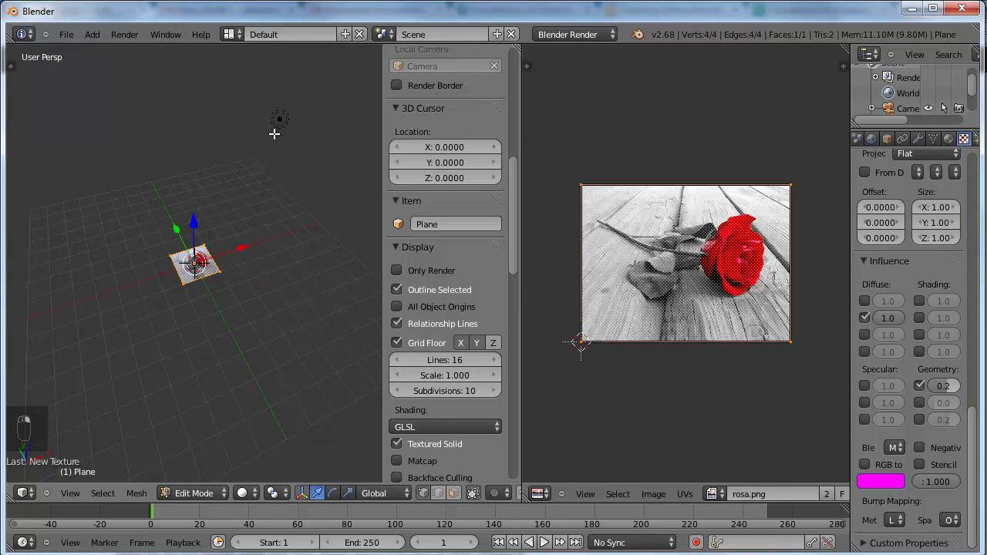
{"action": "key", "text": "Tab"}
{"action": "right_click", "coordinate": [286, 126]}
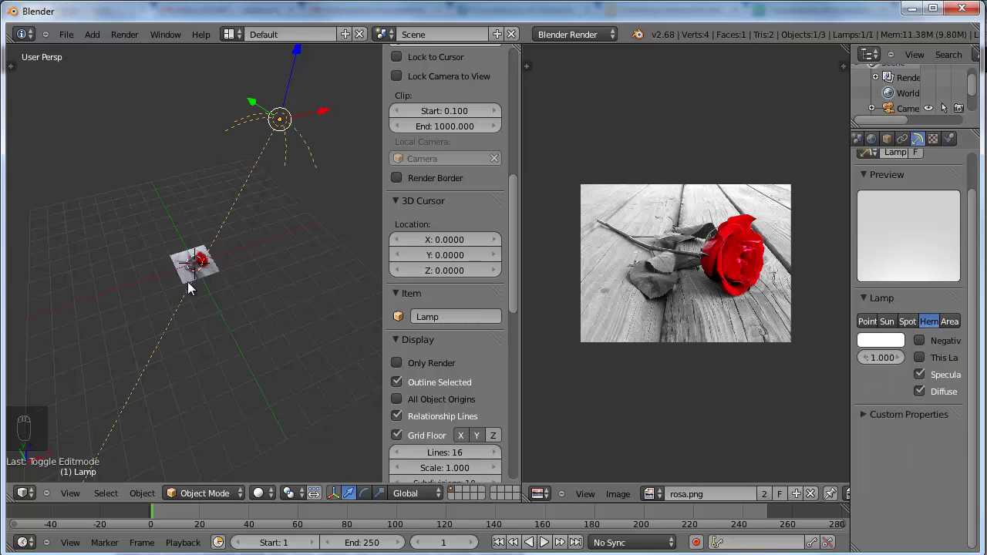
{"action": "left_click_drag", "start_coordinate": [194, 288], "coordinate": [261, 516]}
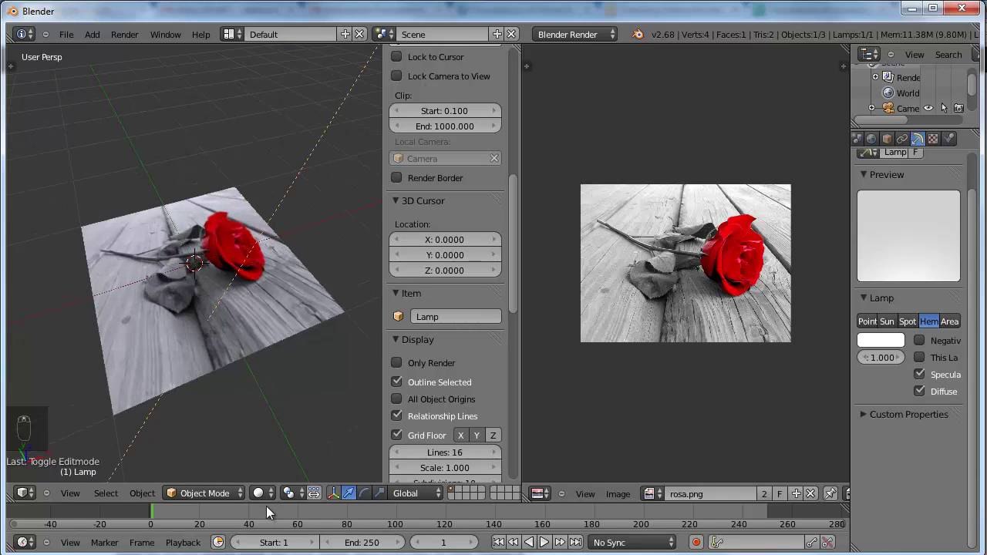
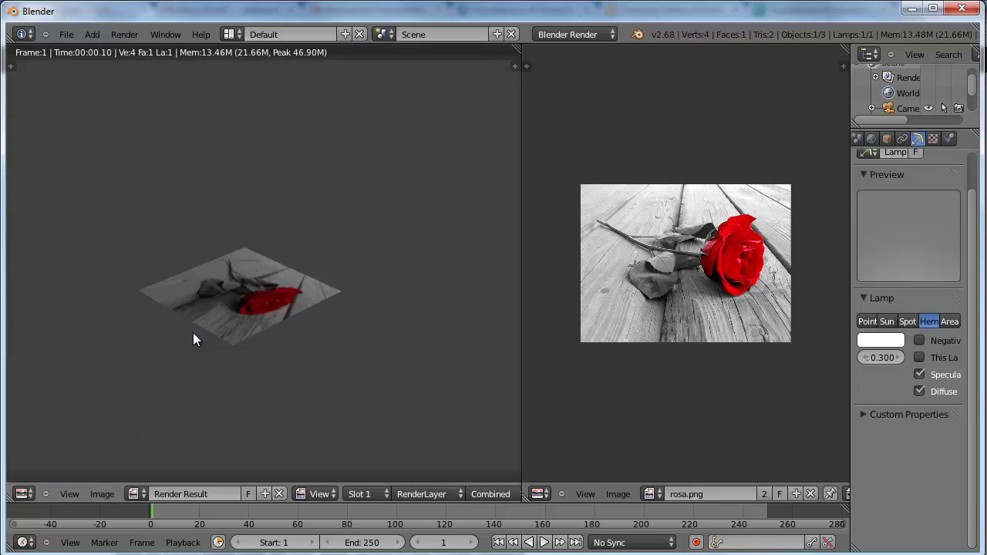
Step: Re-check the rendered preview of the relief and locate the lamp
{"action": "key", "text": "F12"}
{"action": "key", "text": "Escape"}
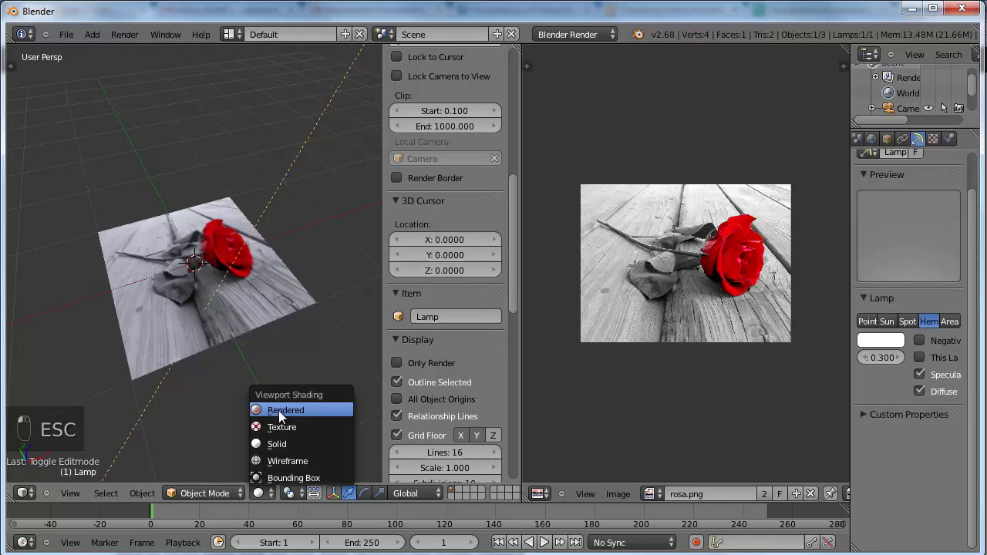
{"action": "left_click_drag", "start_coordinate": [265, 350], "coordinate": [240, 190]}
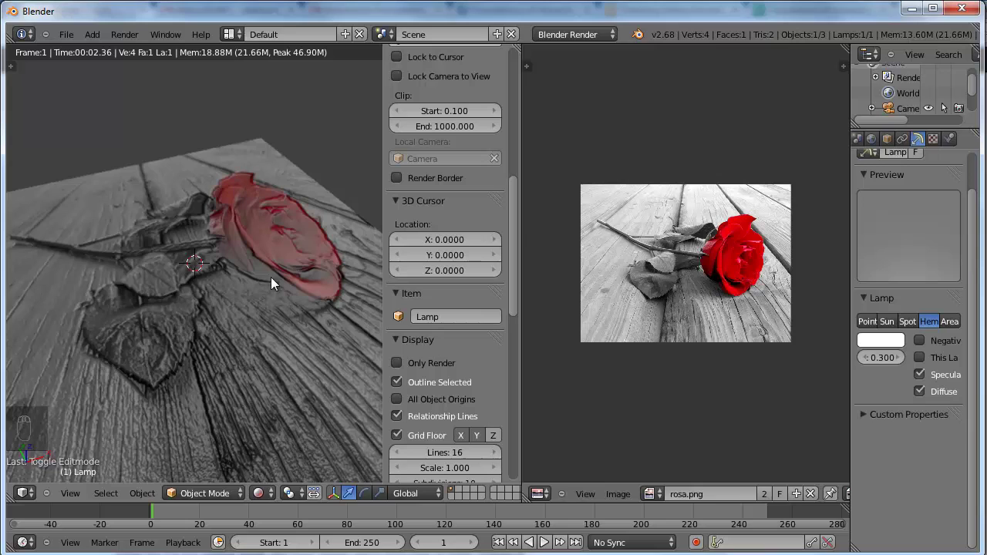
{"action": "left_click_drag", "start_coordinate": [215, 300], "coordinate": [237, 259]}
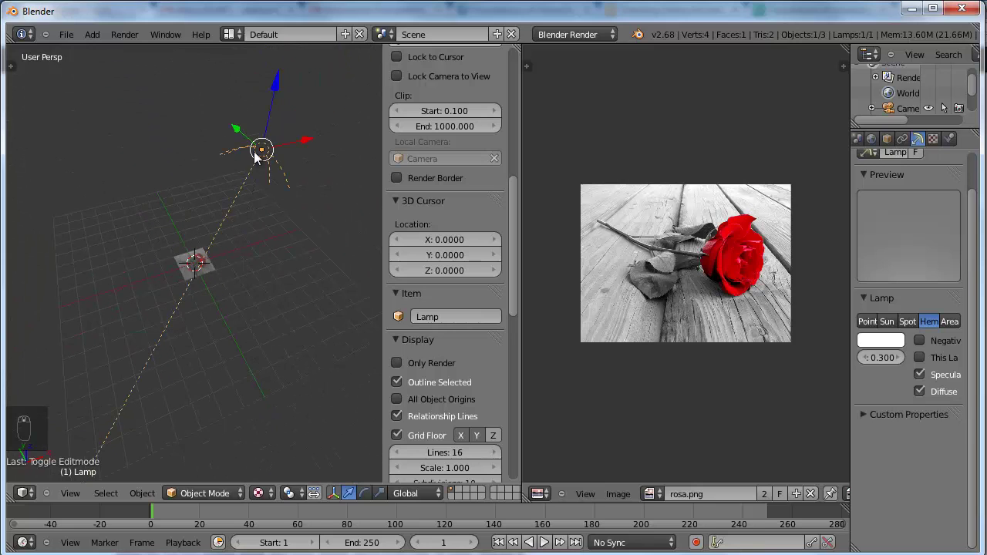
Step: Move the hemi lamp to a new spot and confirm the rose relief renders brightly
{"action": "key", "text": "g"}
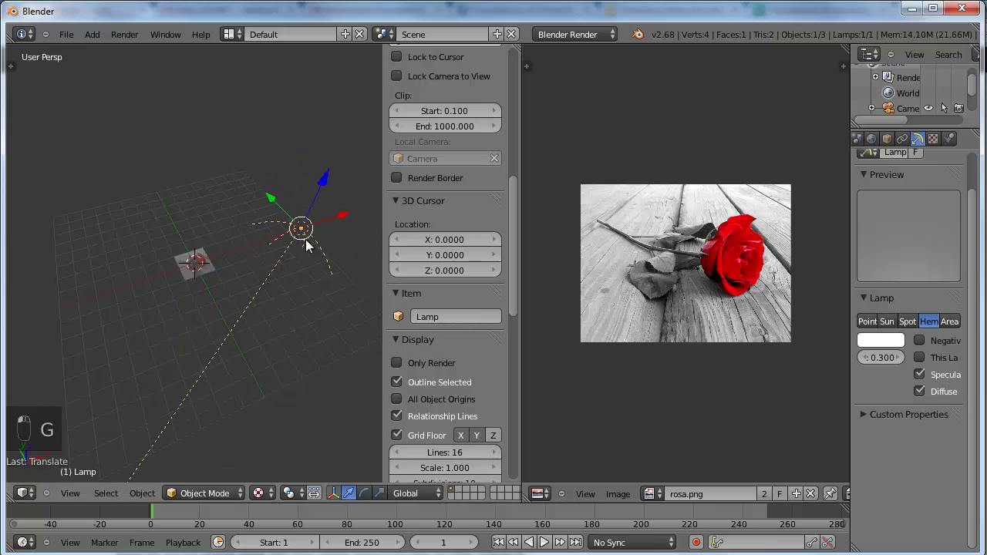
{"action": "key", "text": "r"}
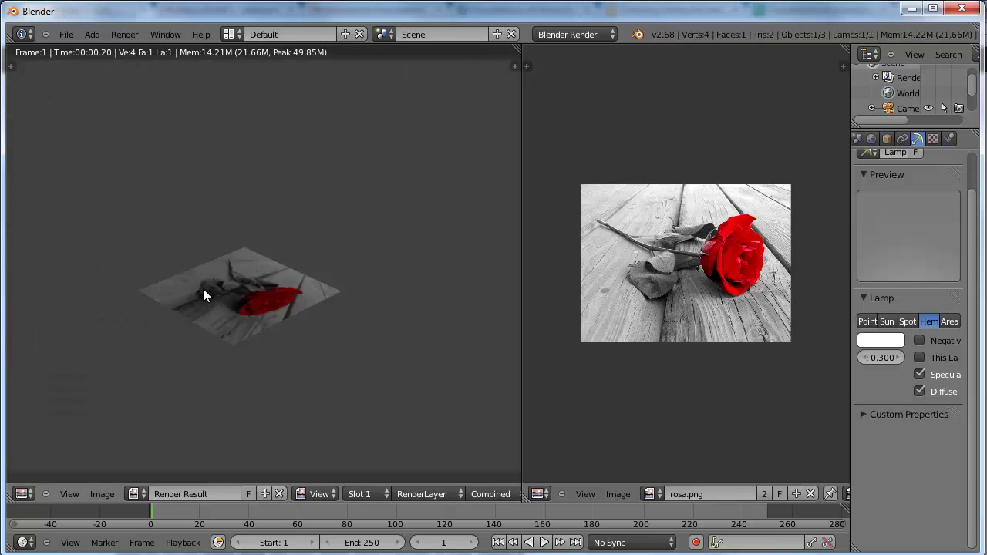
{"action": "key", "text": "F12"}
{"action": "key", "text": "Escape"}
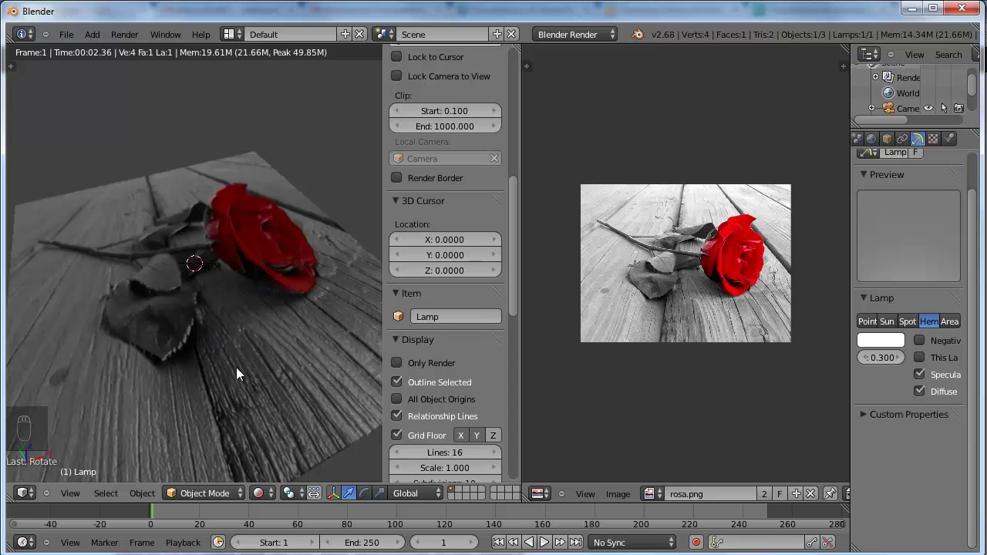
Step: Enter Edit Mode on the plane and create a new white image named 'bake' in the UV/Image Editor
{"action": "middle_click", "coordinate": [300, 377]}
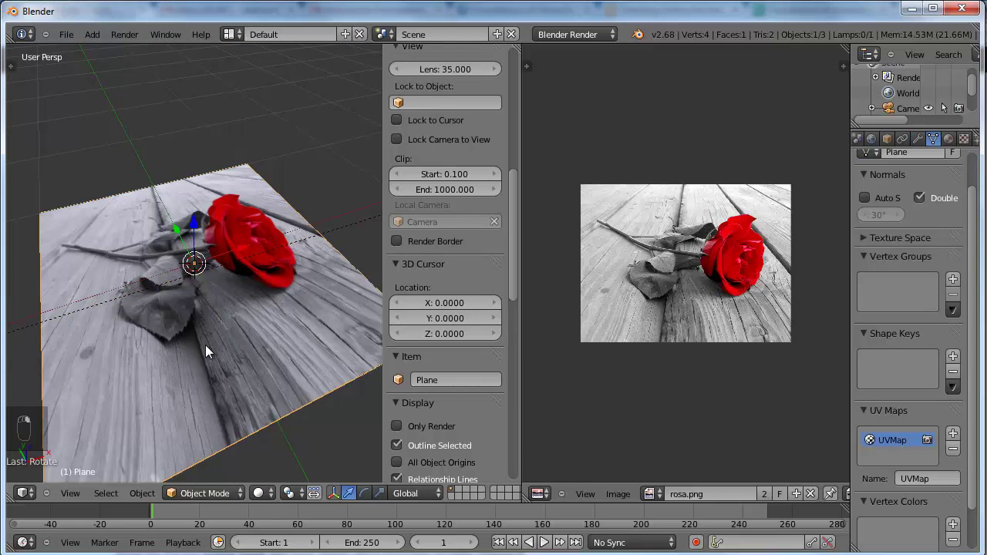
{"action": "key", "text": "Tab"}
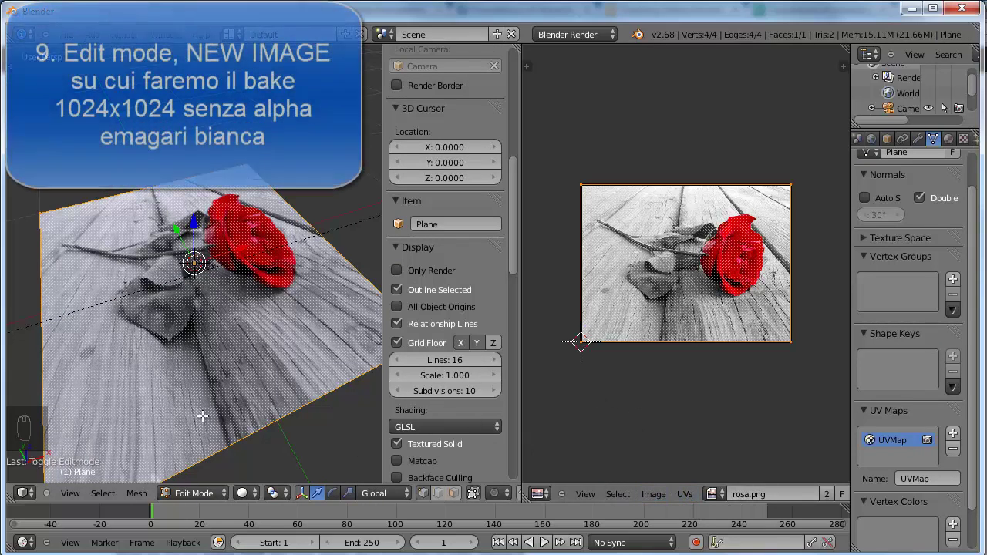
{"action": "left_click_drag", "start_coordinate": [653, 501], "coordinate": [679, 396]}
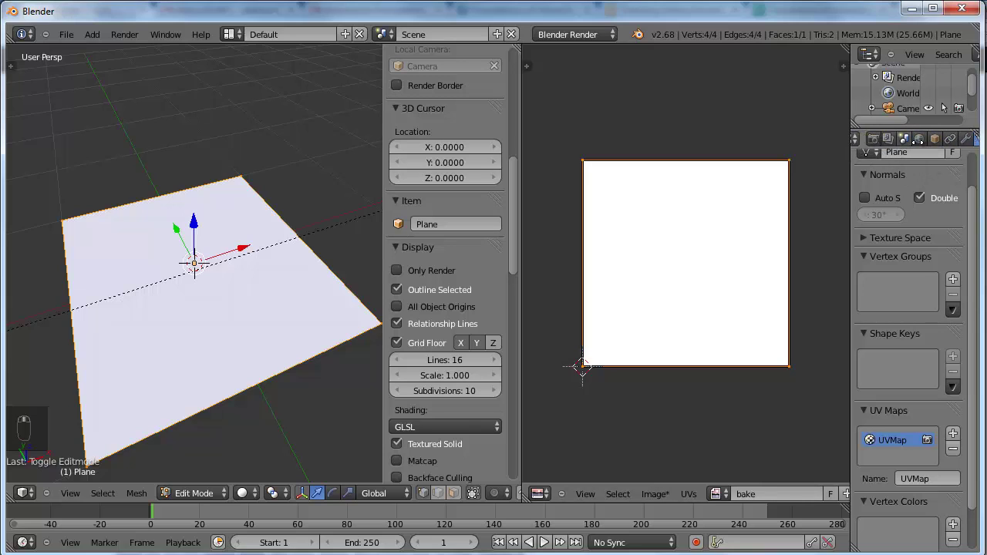
Step: Run a Full Render bake into the 'bake' image and leave Edit Mode
{"action": "left_click_drag", "start_coordinate": [899, 143], "coordinate": [911, 445]}
{"action": "left_click", "coordinate": [911, 445]}
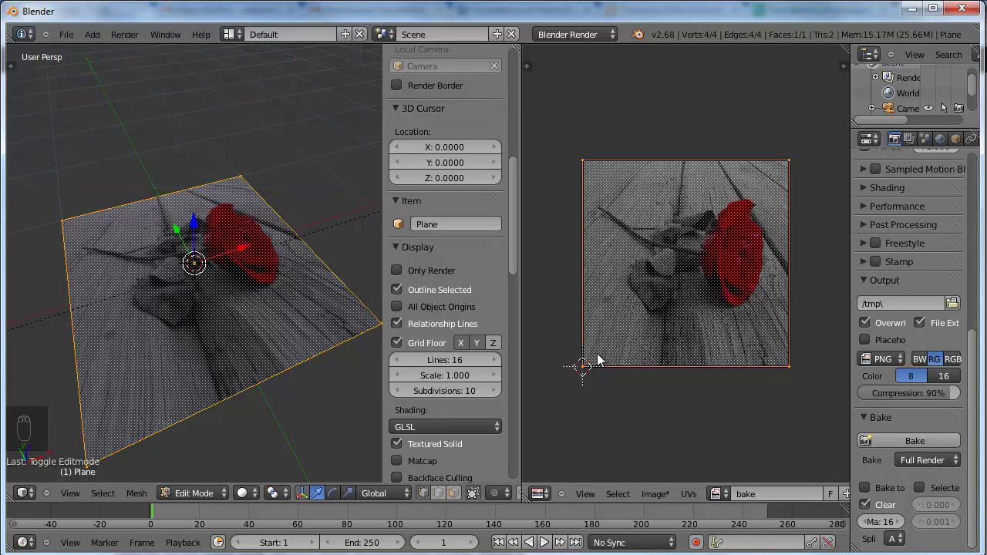
{"action": "key", "text": "Tab"}
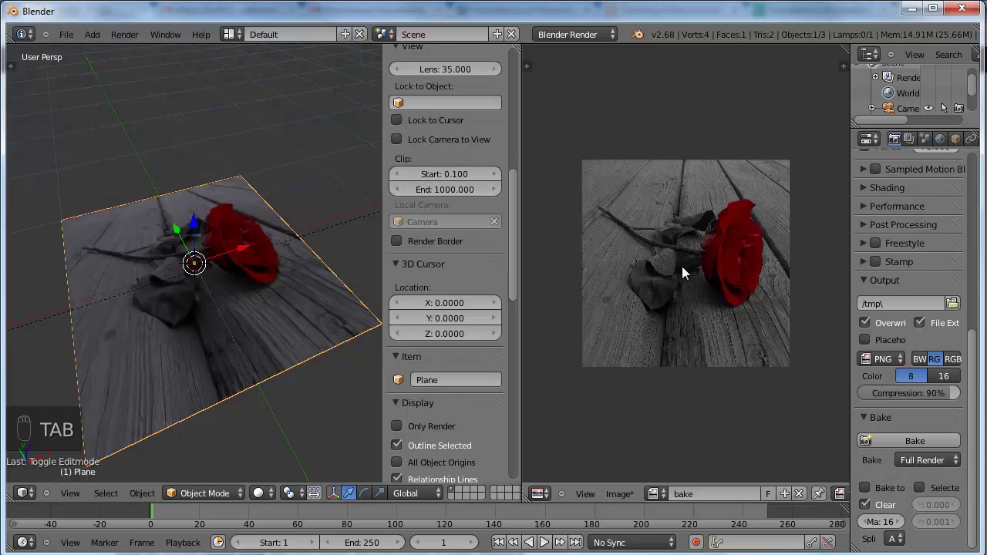